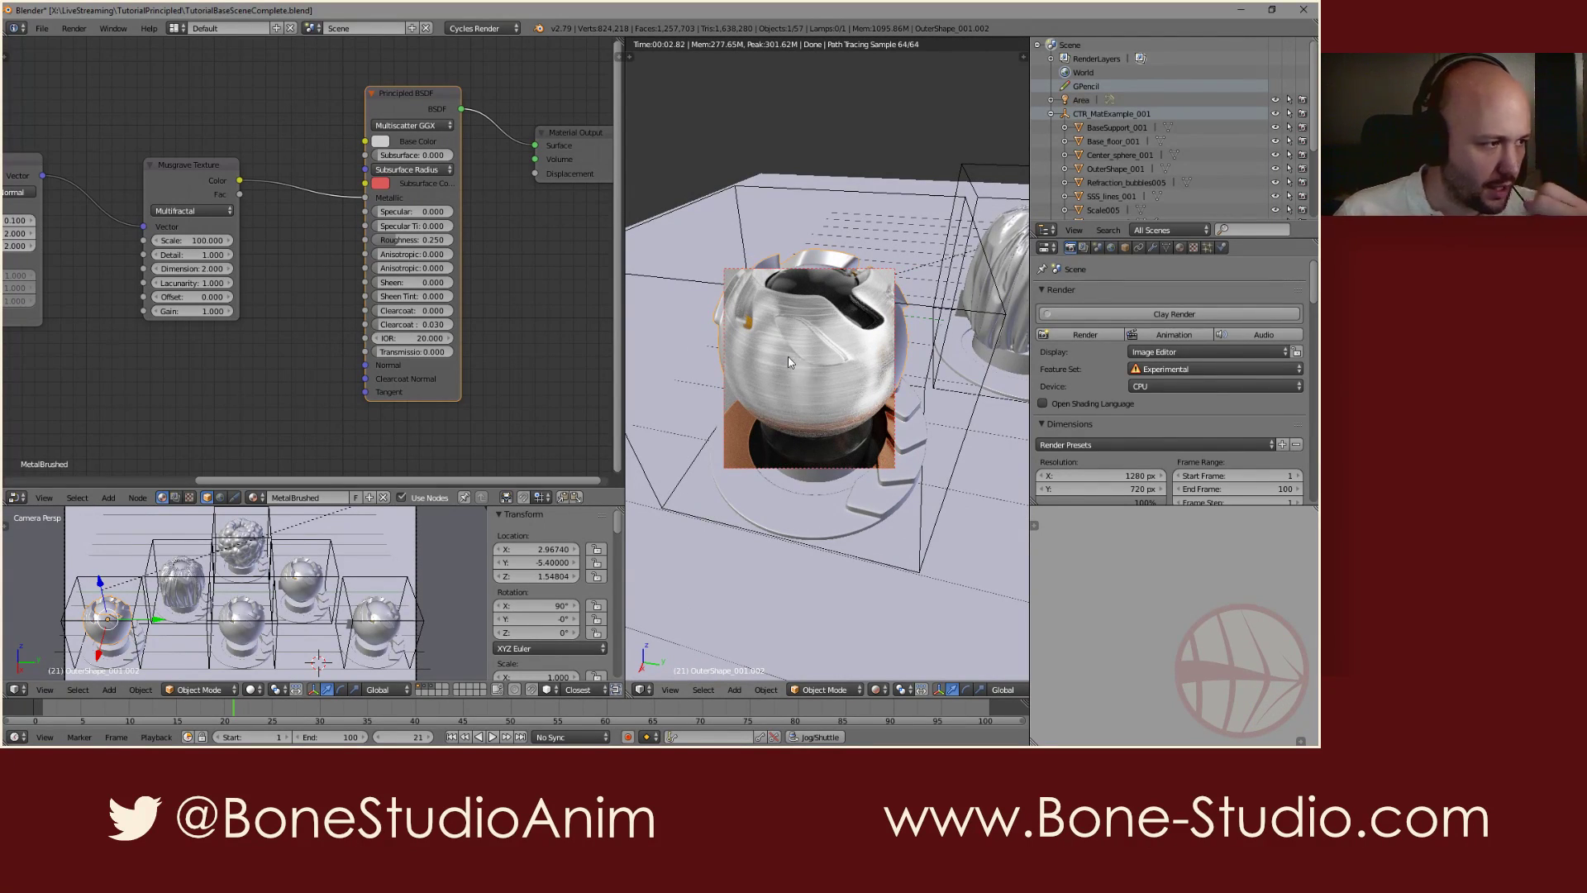
Reconnect the Musgrave texture and set the Principled BSDF Metallic to 1.0
left_click(309, 253)
left_click(265, 287)
left_click(377, 160)
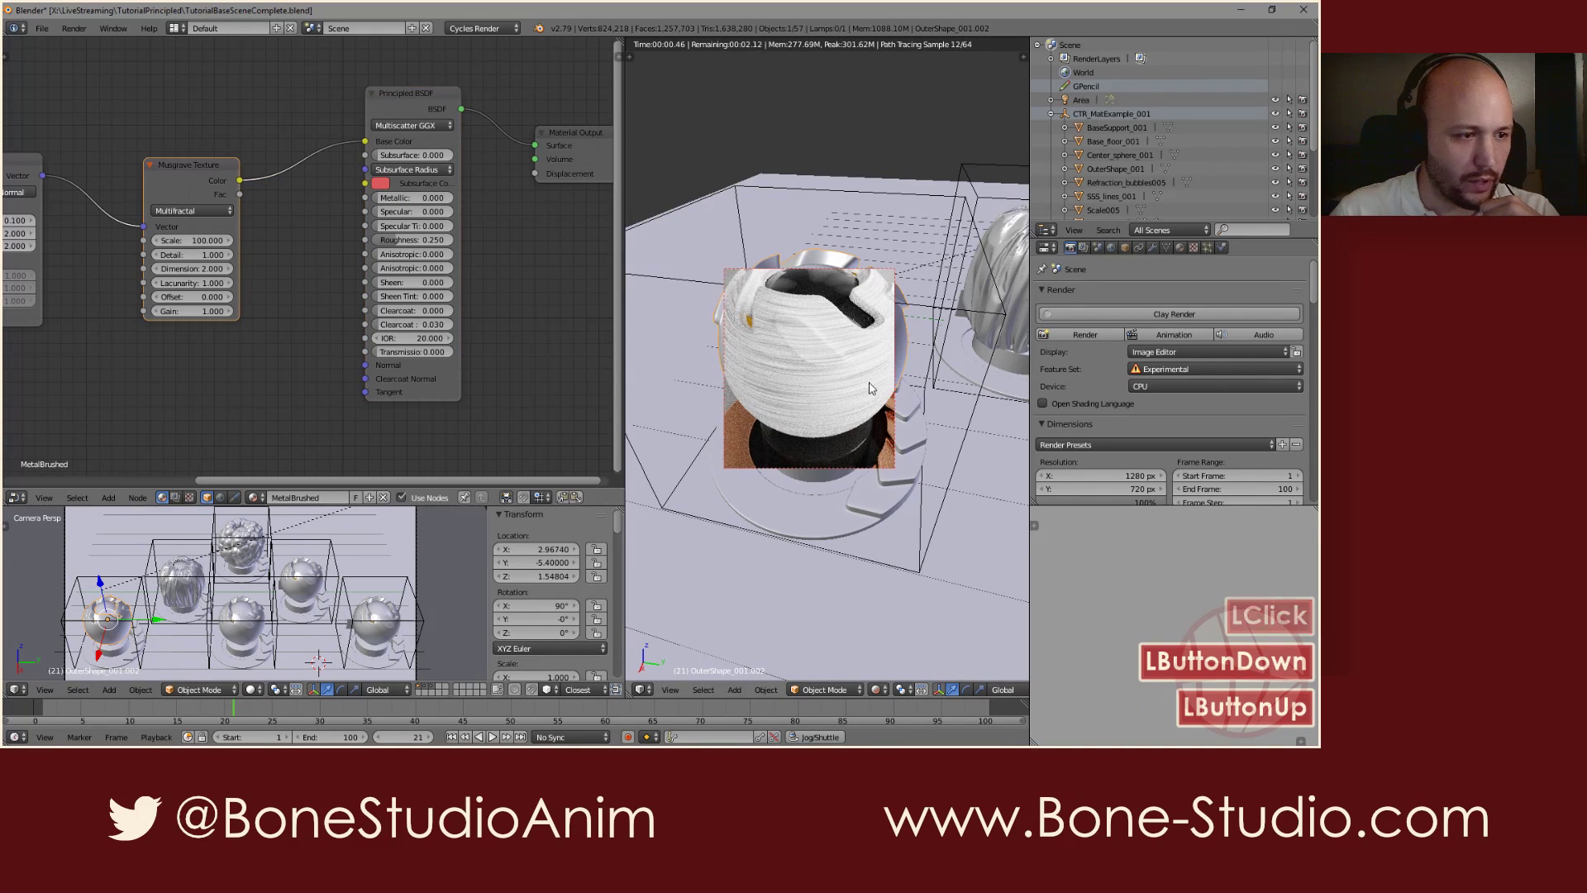
left_click(371, 146)
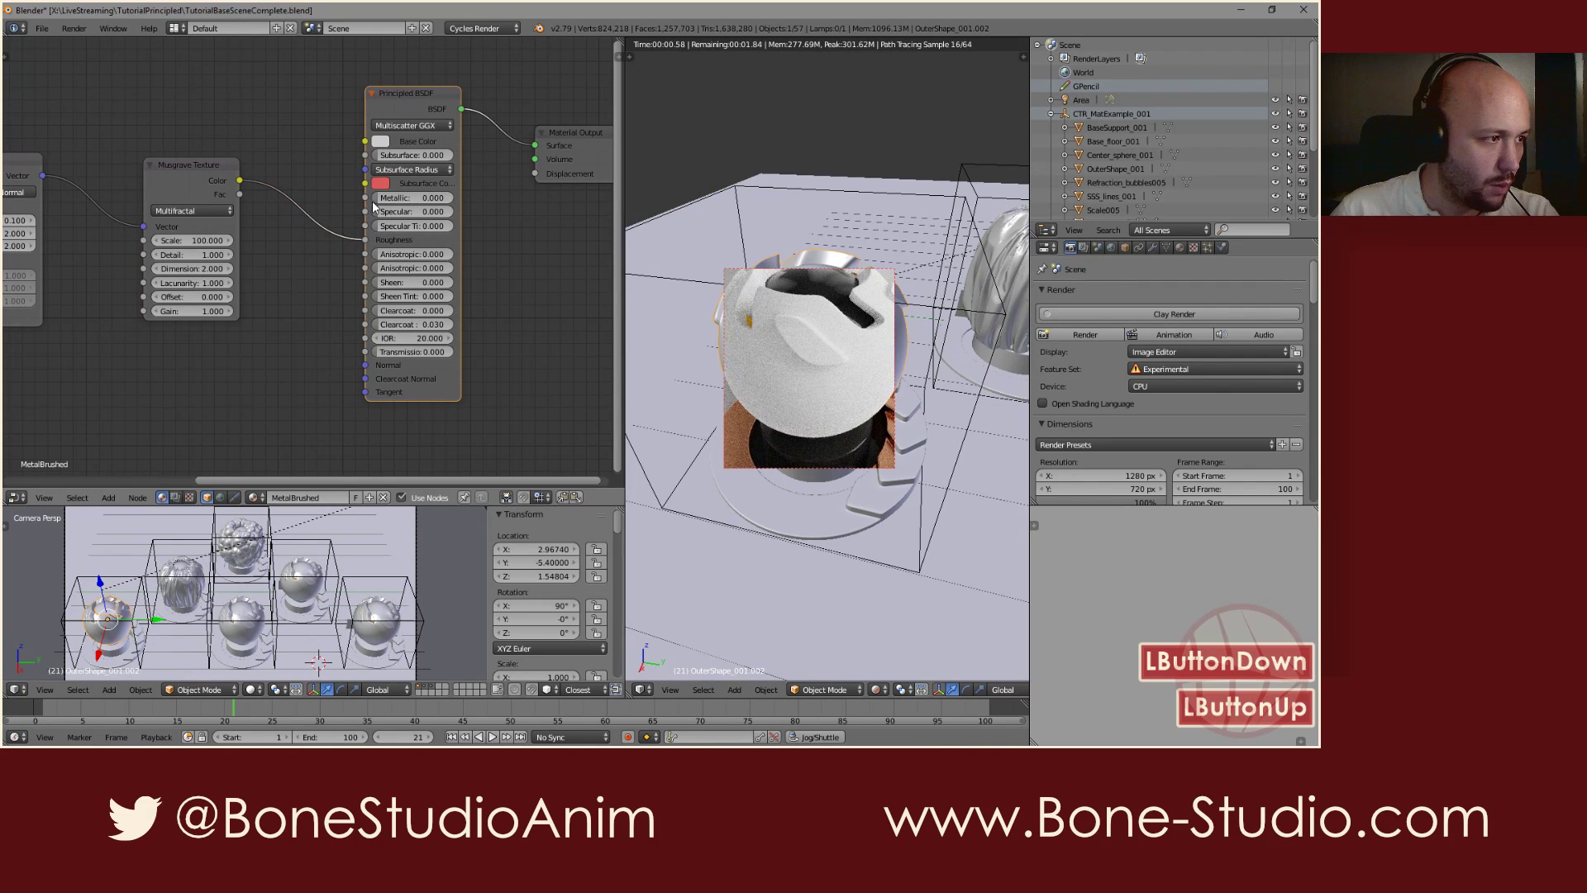
left_click(631, 441)
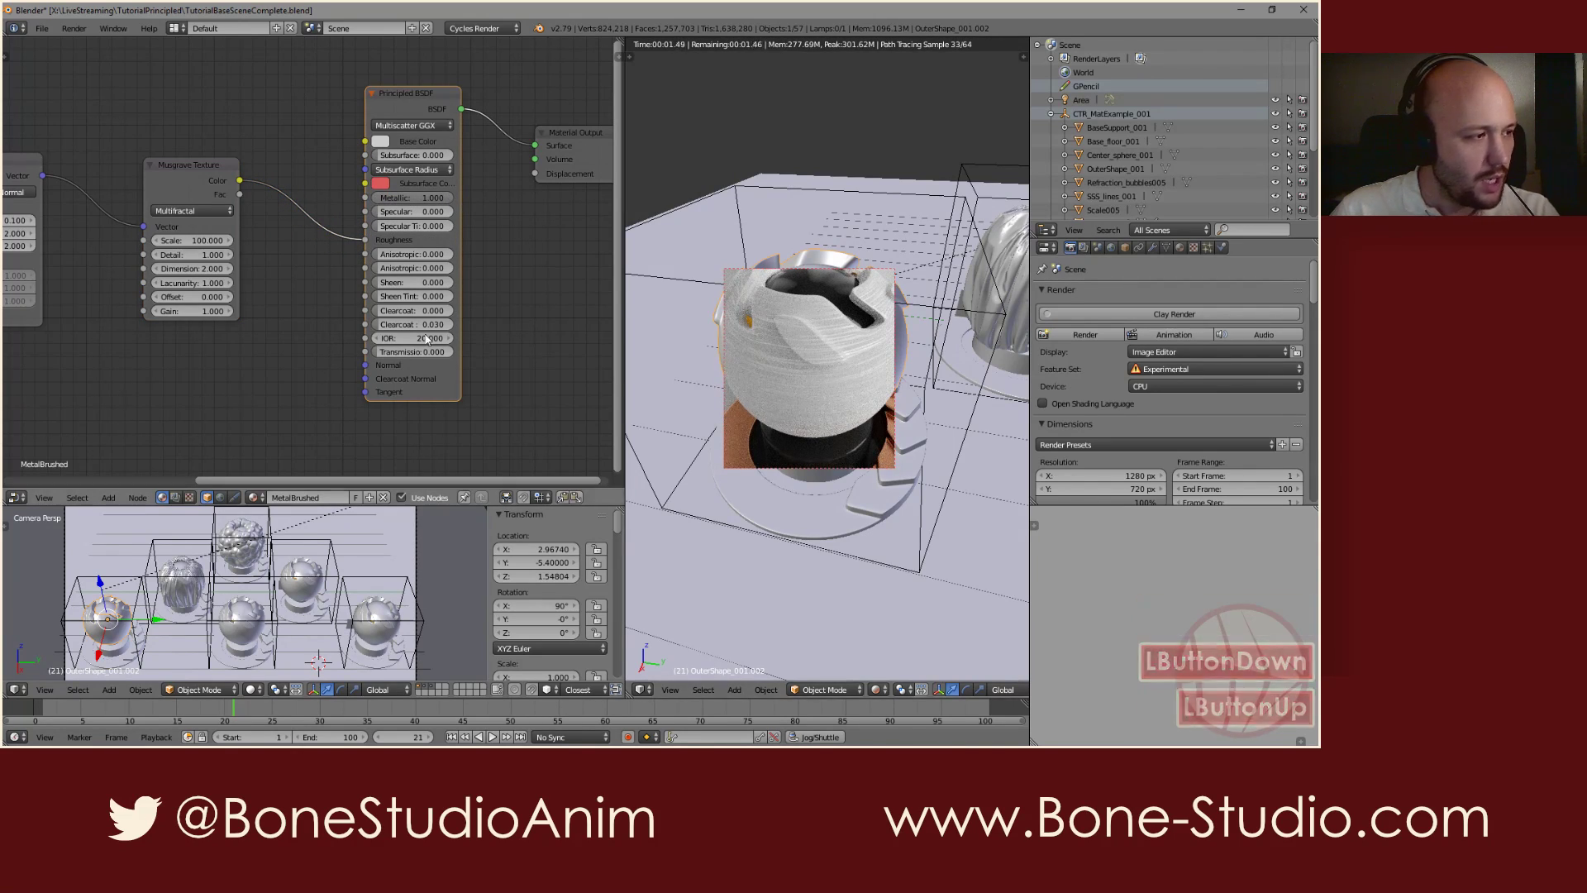
Bring up the Add node list in the node editor with Shift+A
left_click(375, 244)
left_click(287, 278)
right_click(281, 282)
left_click(285, 221)
key("shift+a")
Add an Invert node and drop it onto the Musgrave-to-Roughness link
left_click(291, 283)
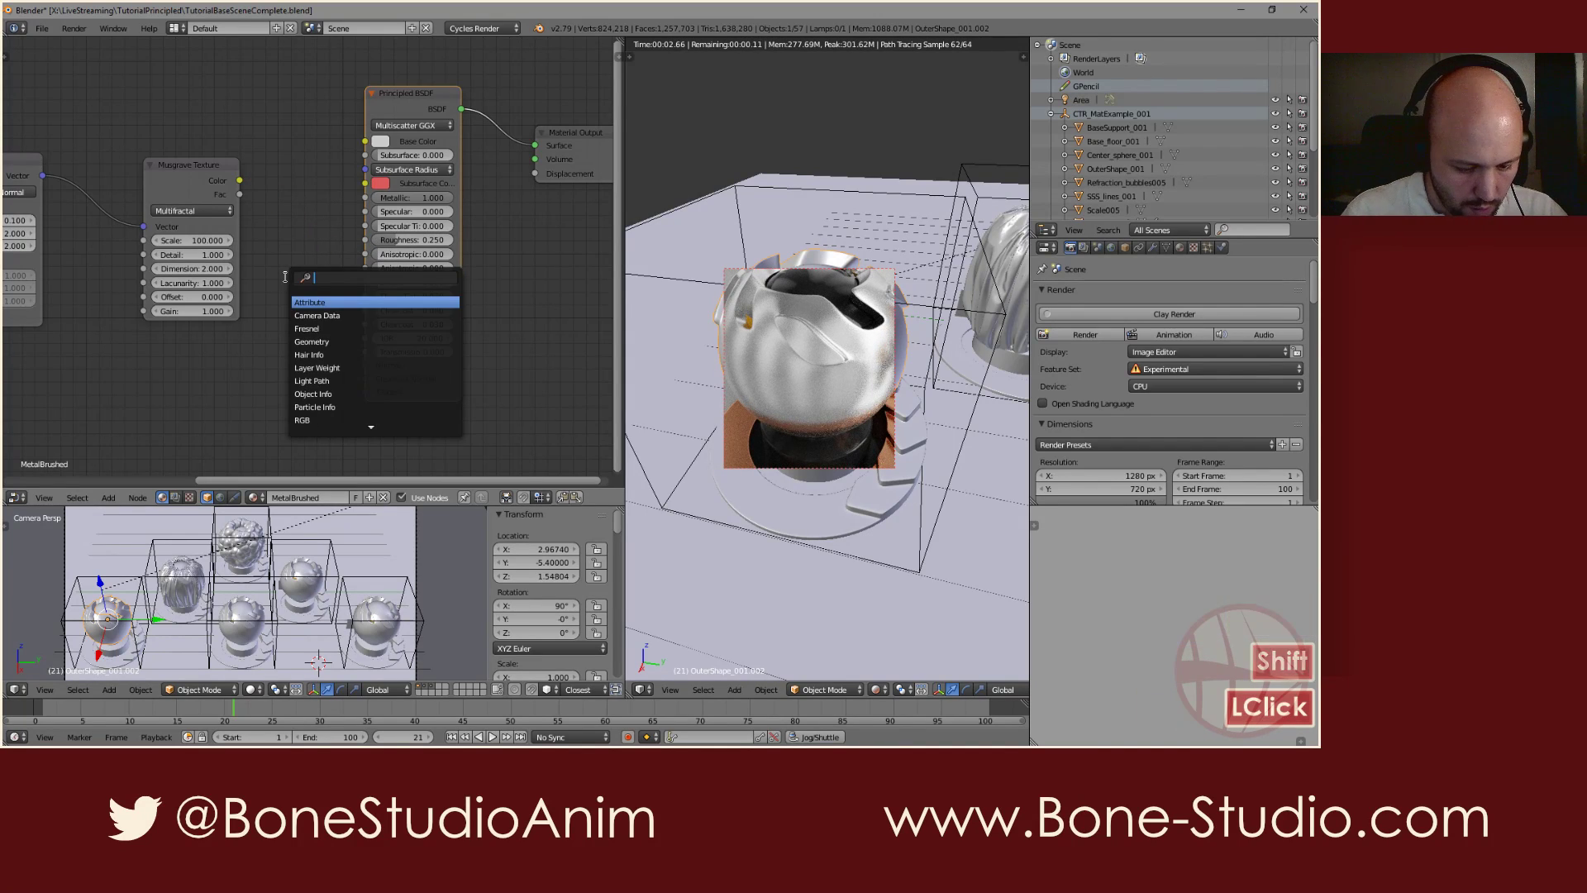
key("i")
key("n")
key("v")
key("e")
key("r")
key("t")
key("Return")
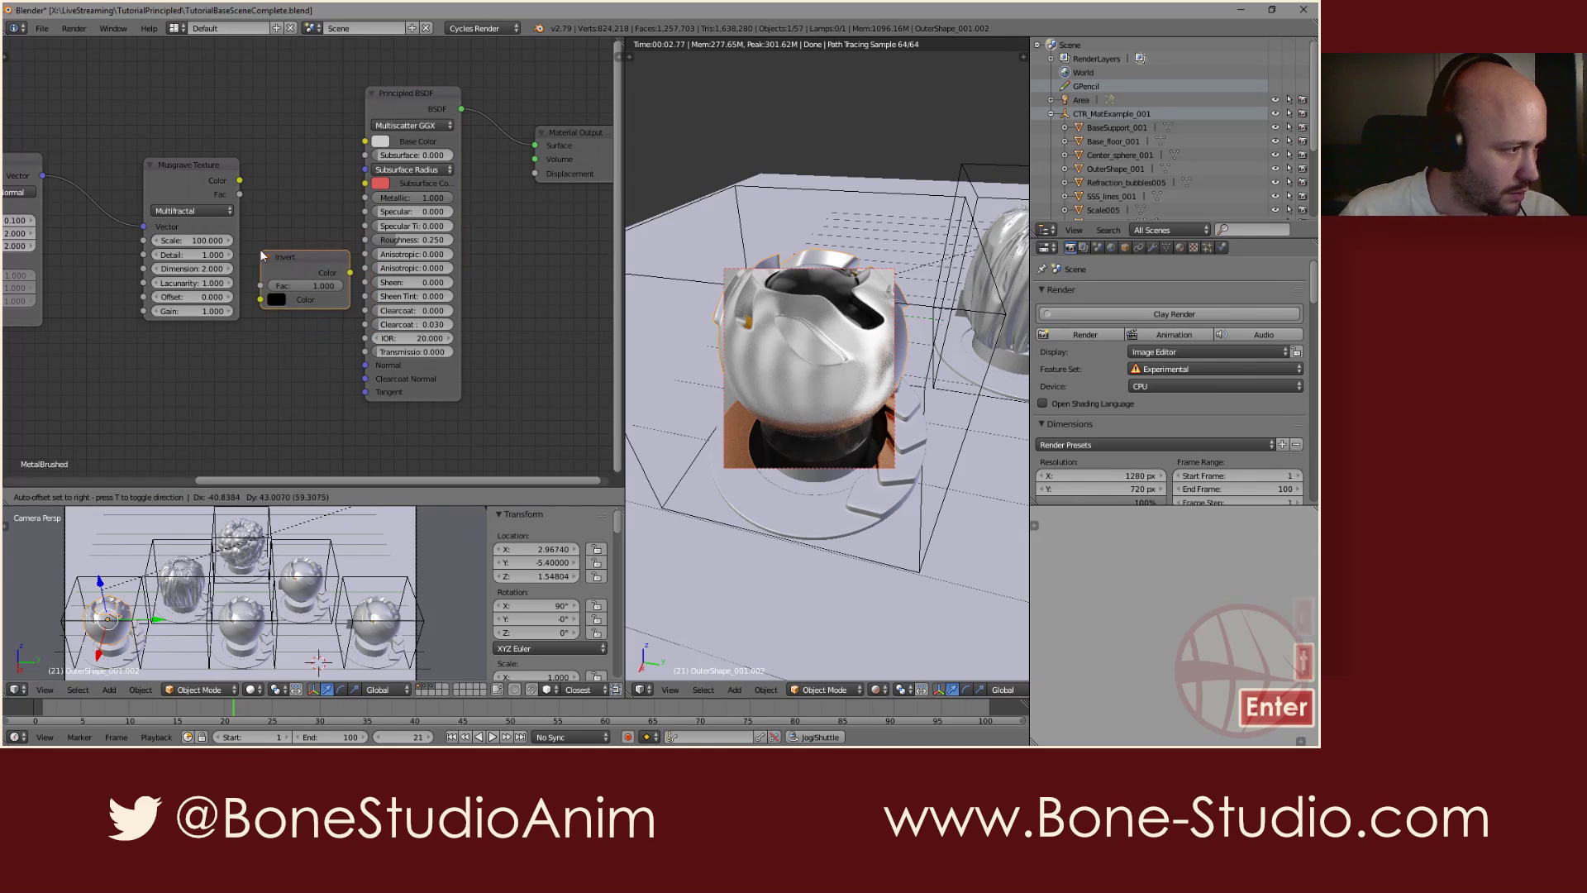
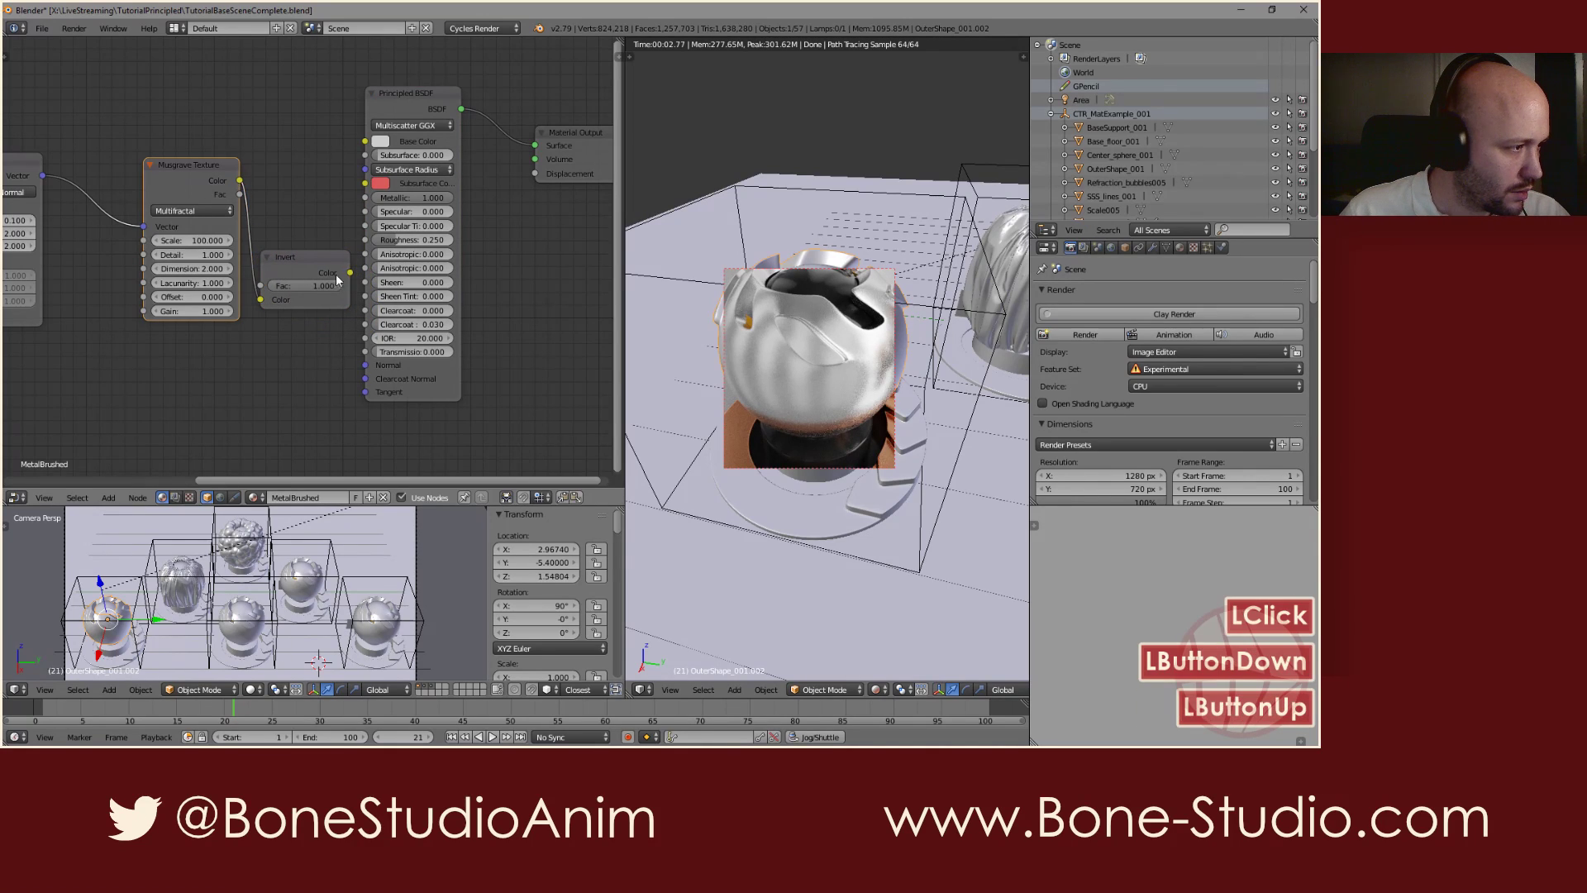
left_click(360, 259)
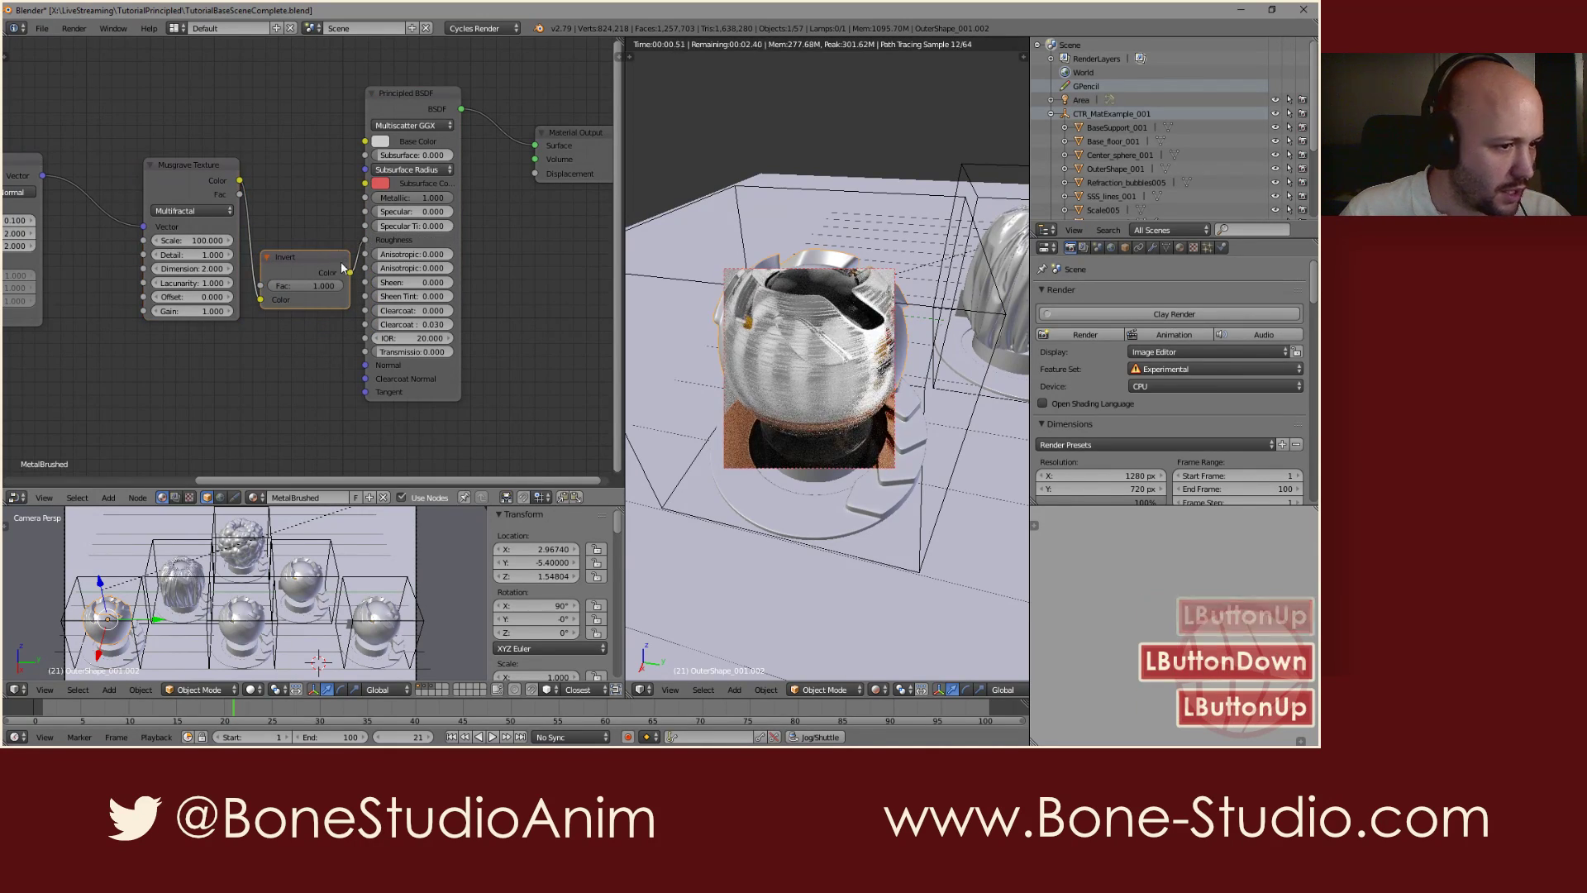
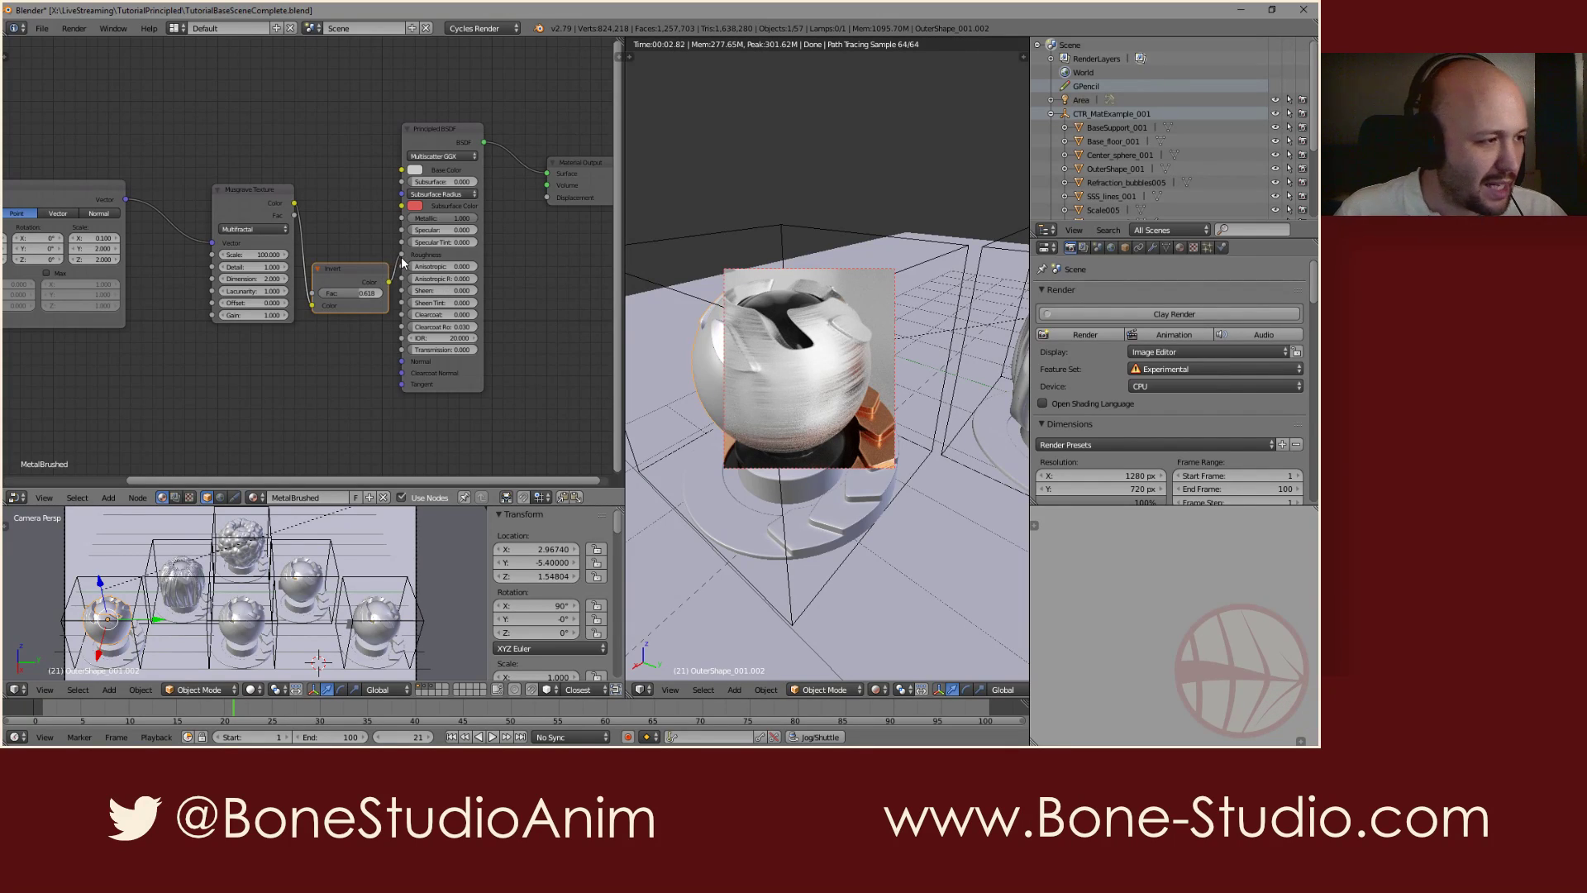
Lower the Invert node's Fac to about 0.1 for coarser brushed streaks
left_click(360, 256)
double_click(377, 244)
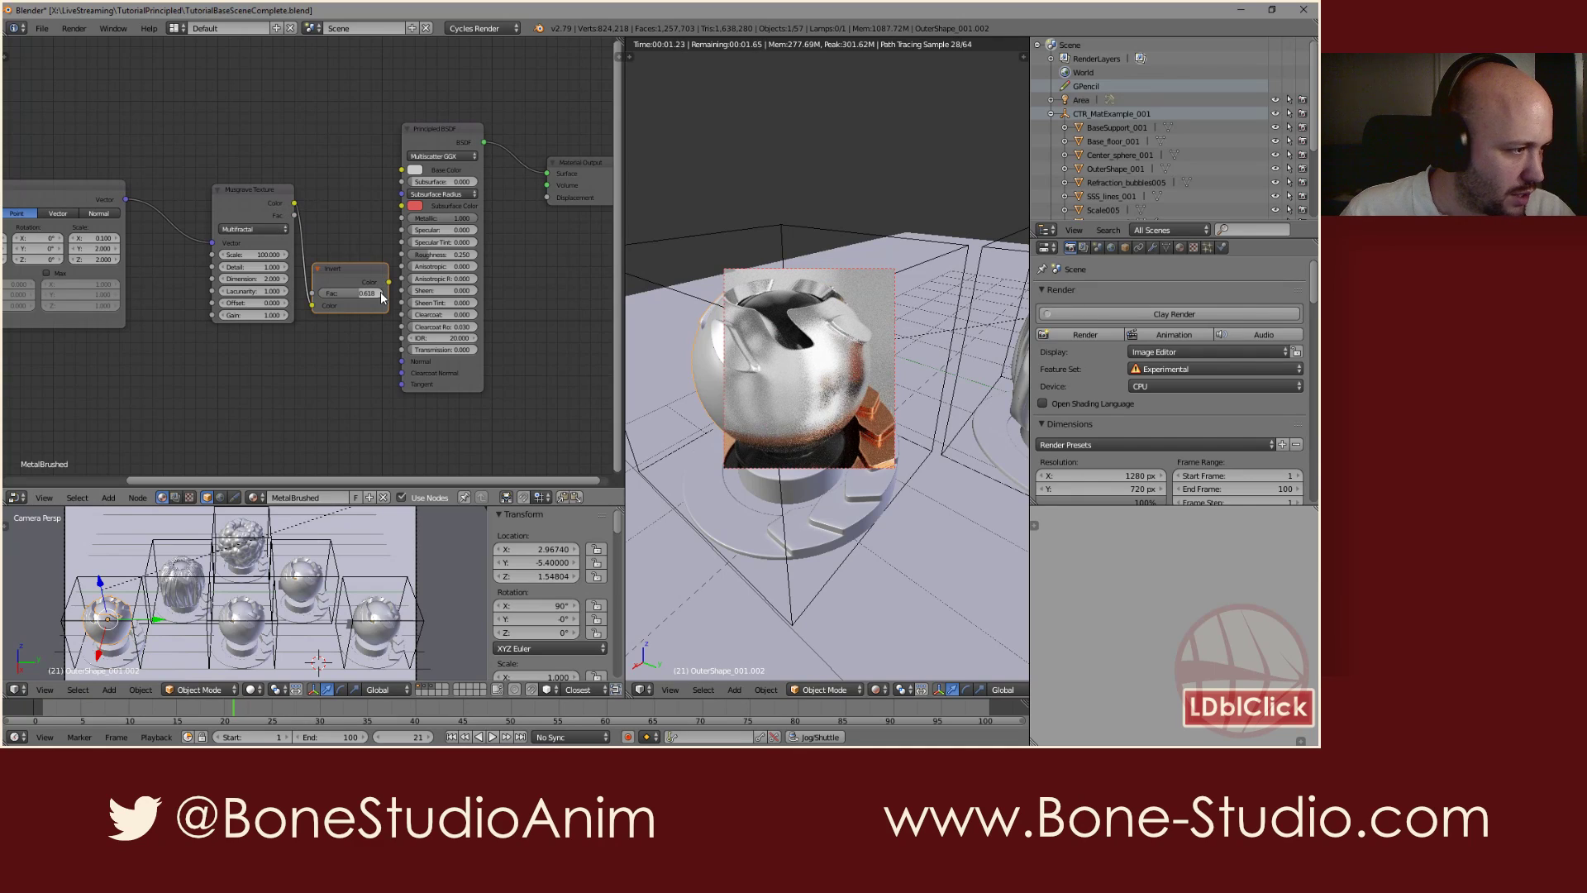
double_click(393, 288)
double_click(435, 267)
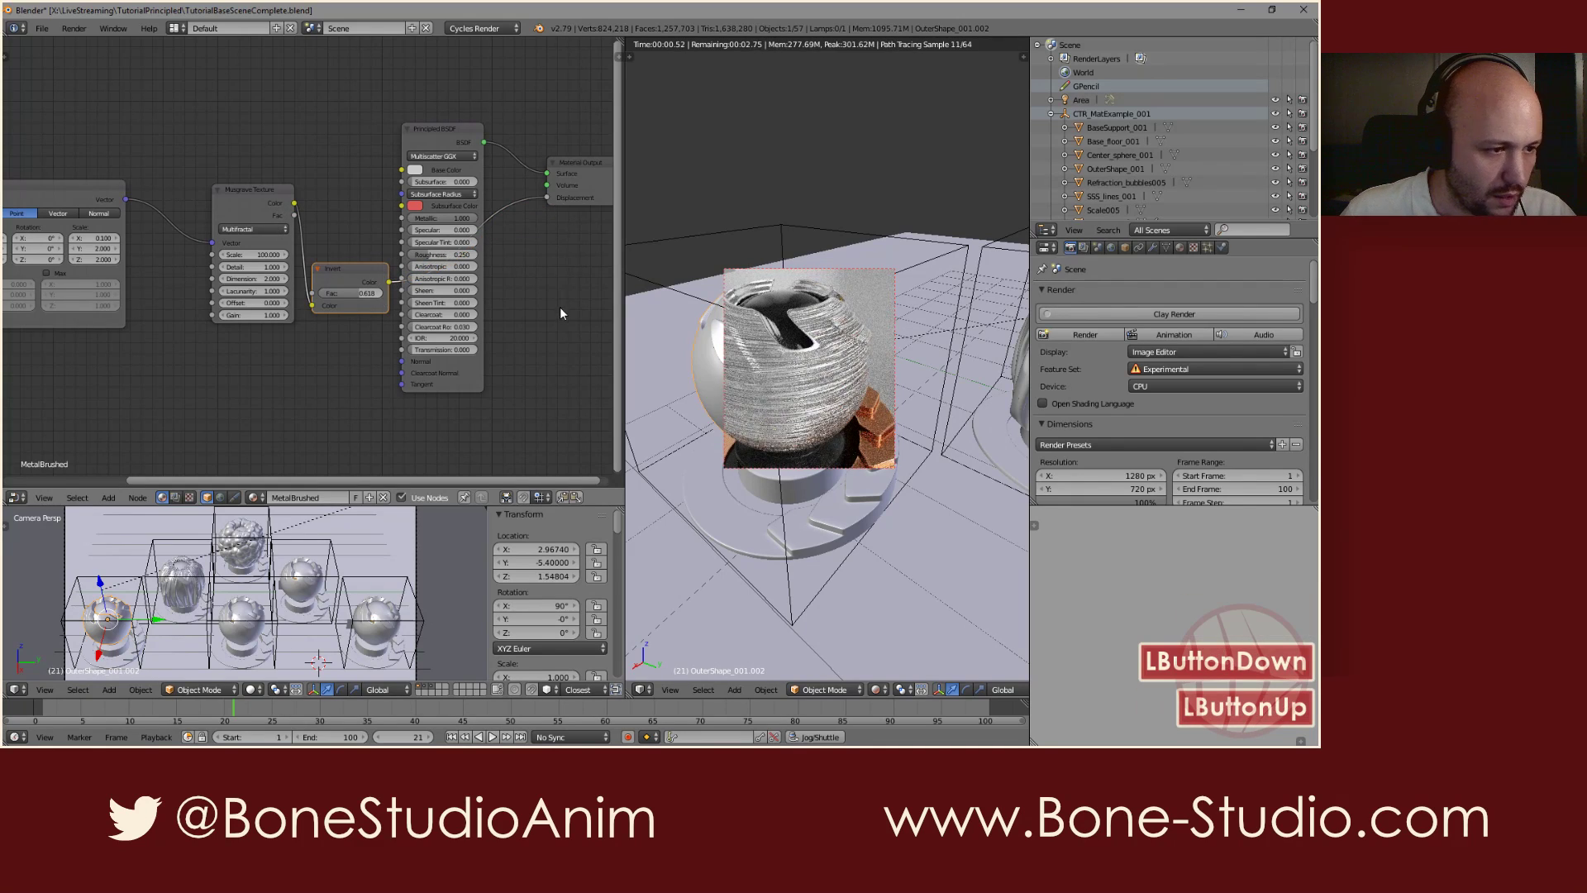
double_click(359, 301)
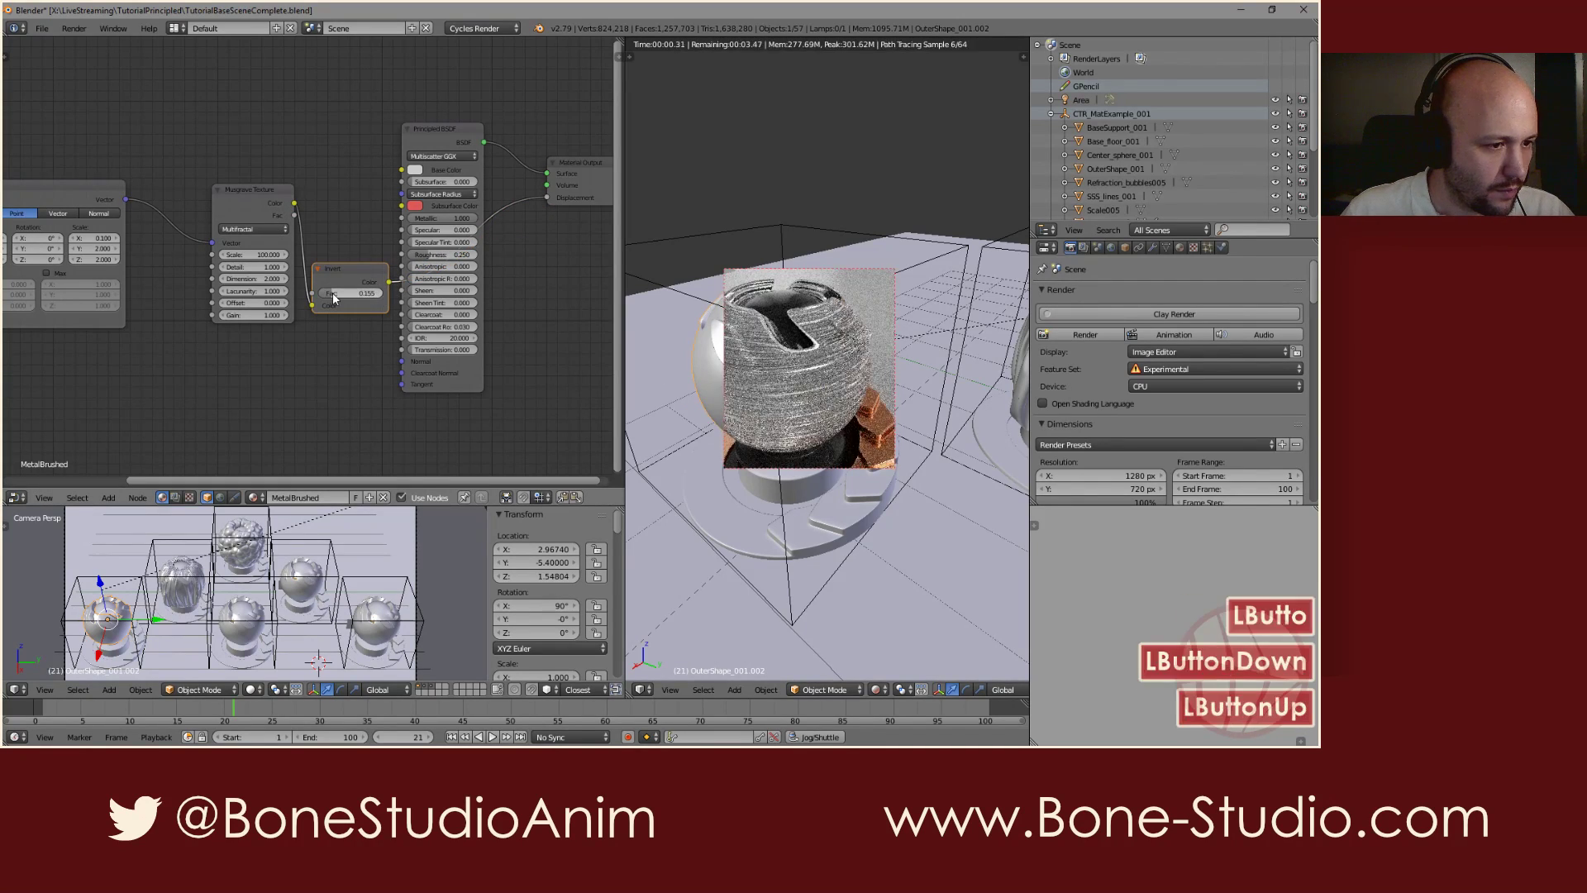
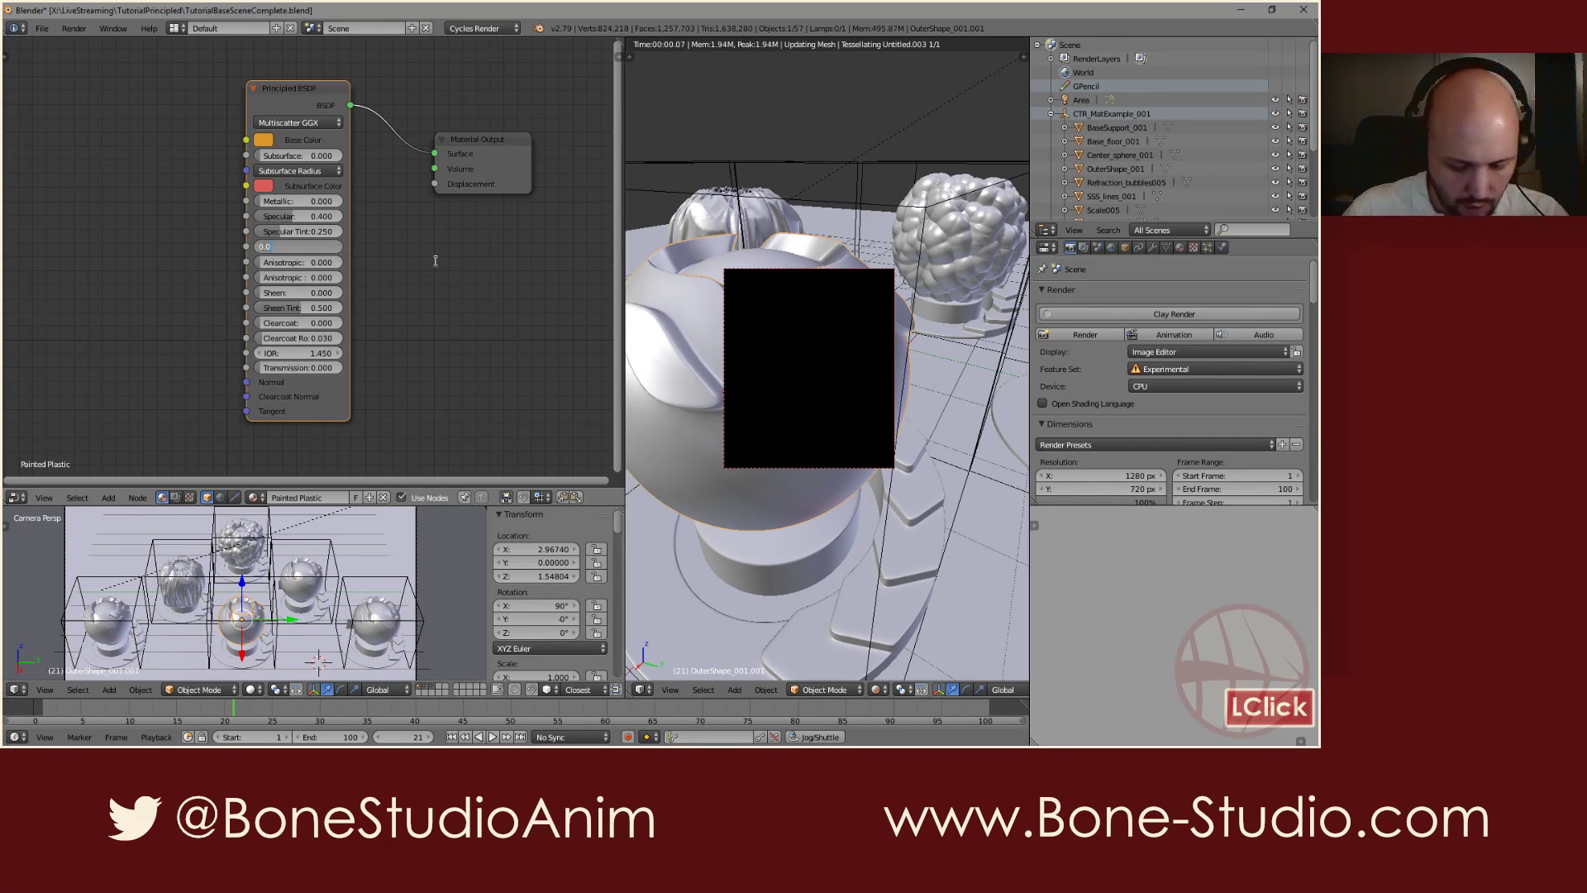
Set the painted plastic's Principled BSDF roughness to 0.050
key(".")
key("0")
key("5")
key("Return")
left_click(393, 267)
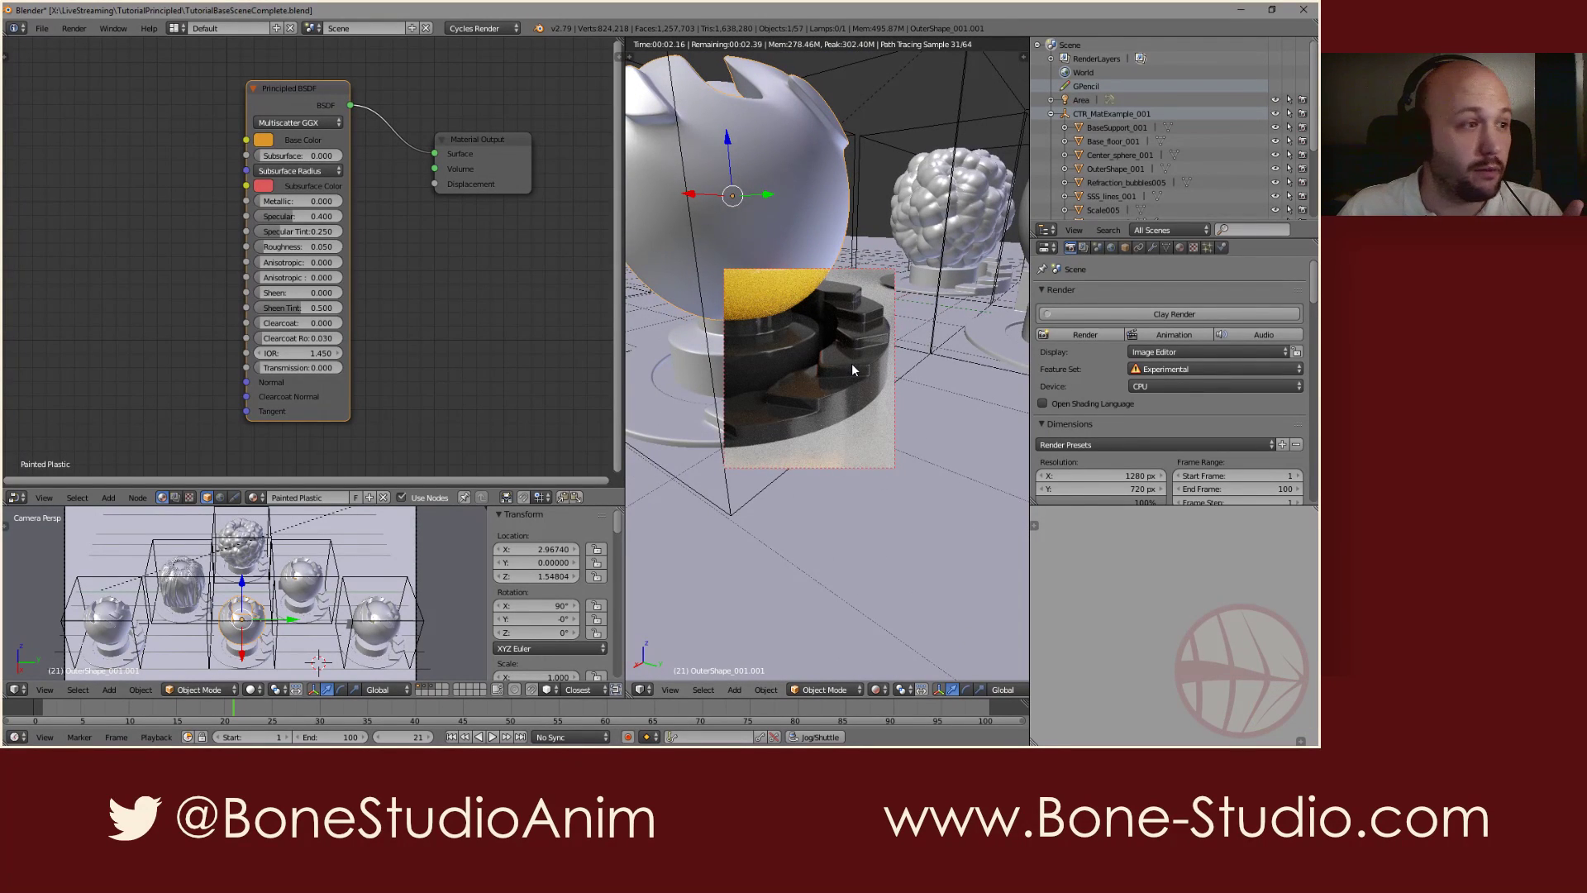
Select the rubber stair piece and set its base colour Value to 0.1
right_click(857, 368)
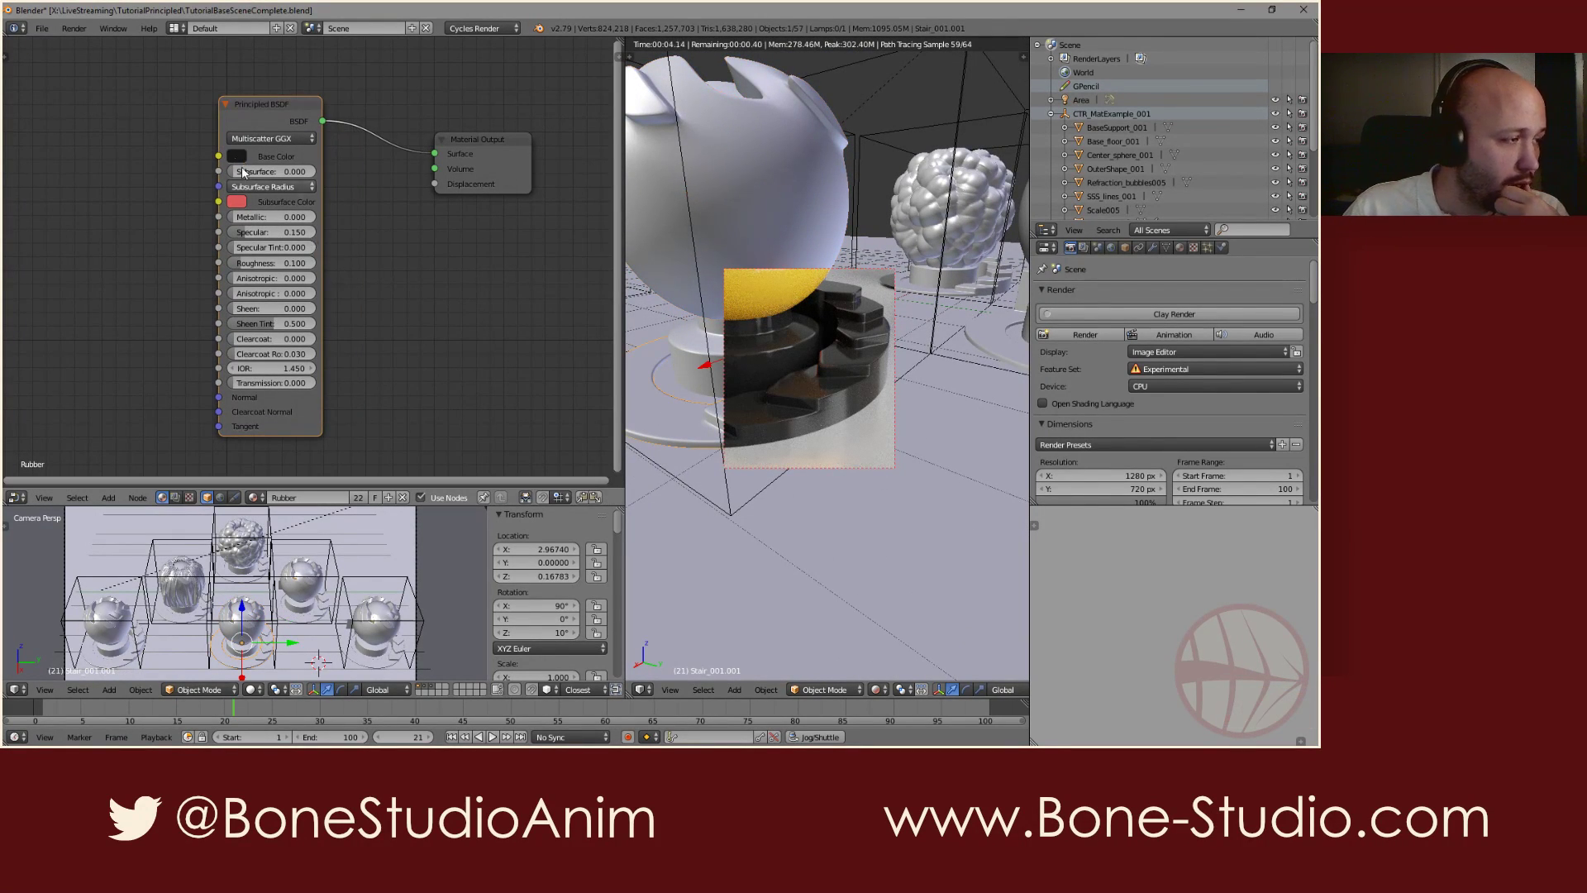
left_click(237, 161)
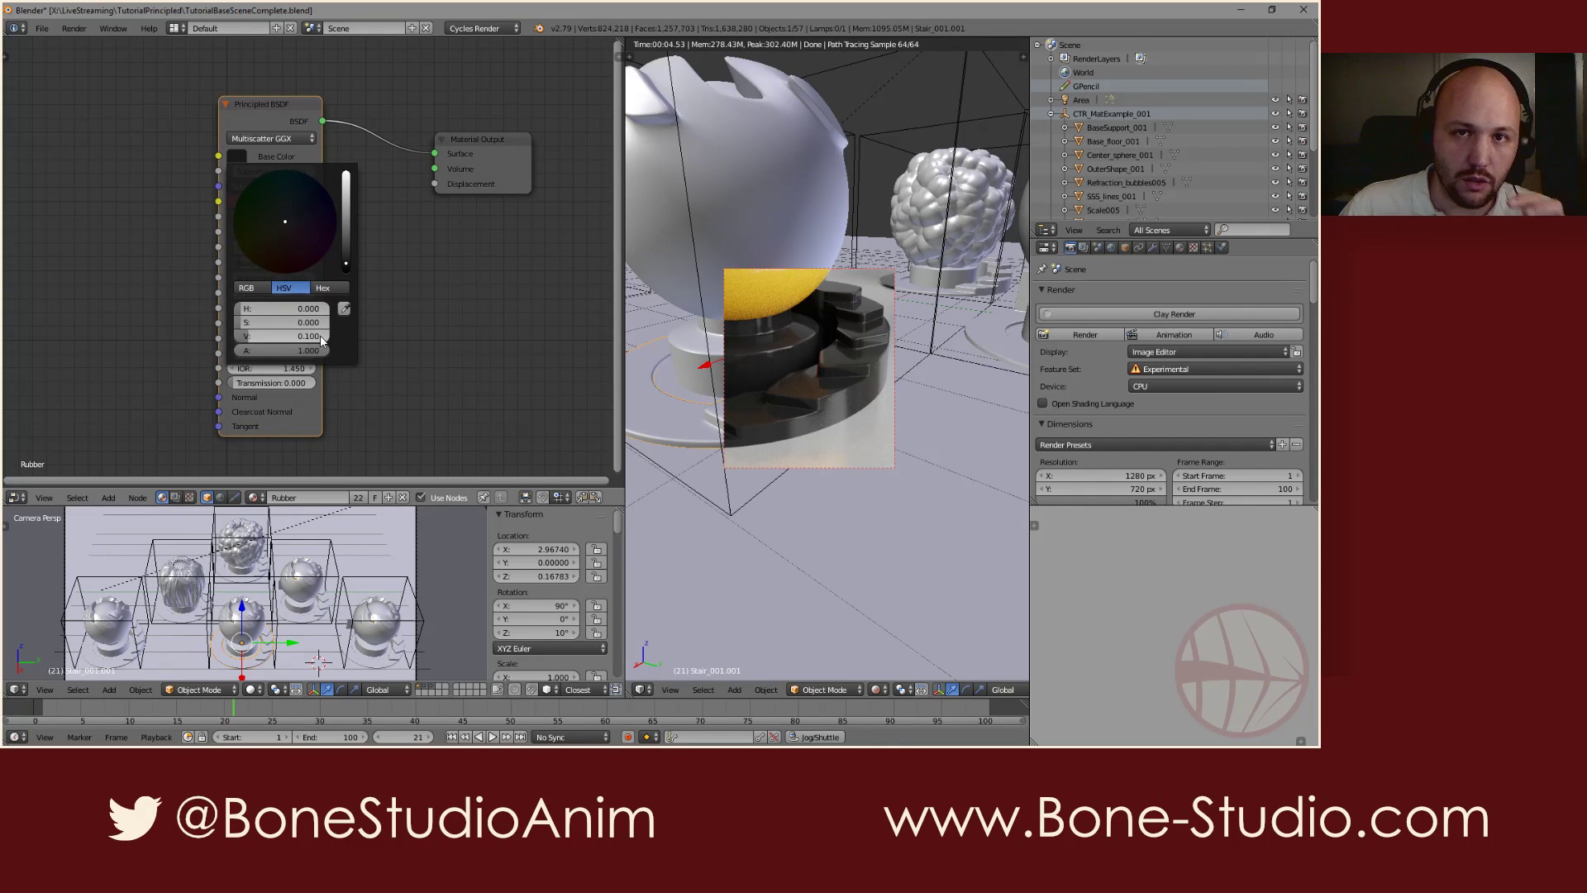
left_click(462, 307)
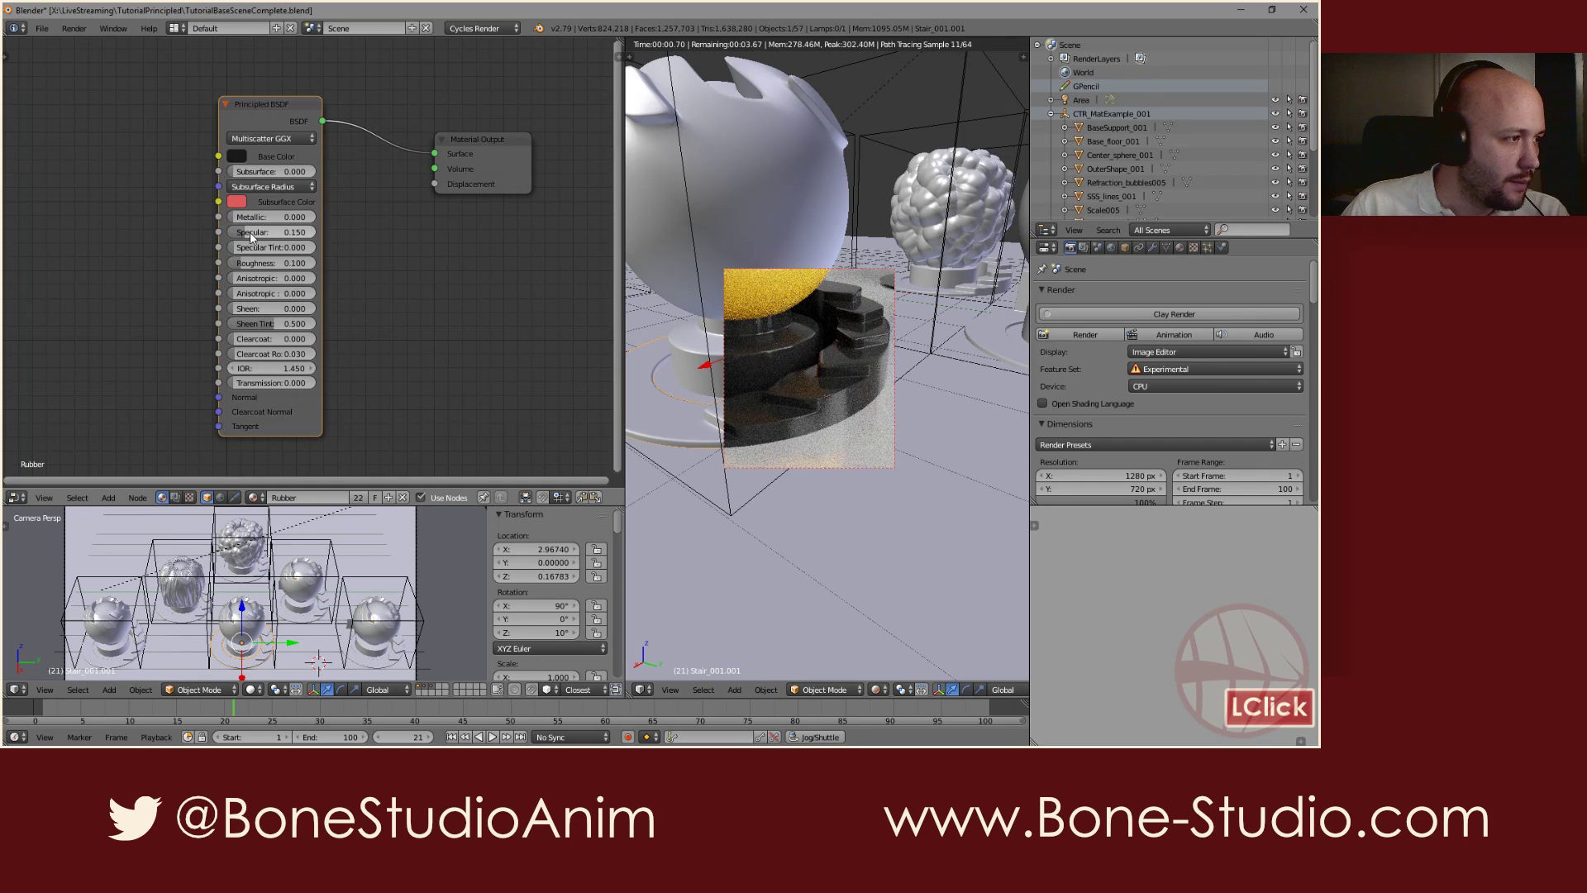